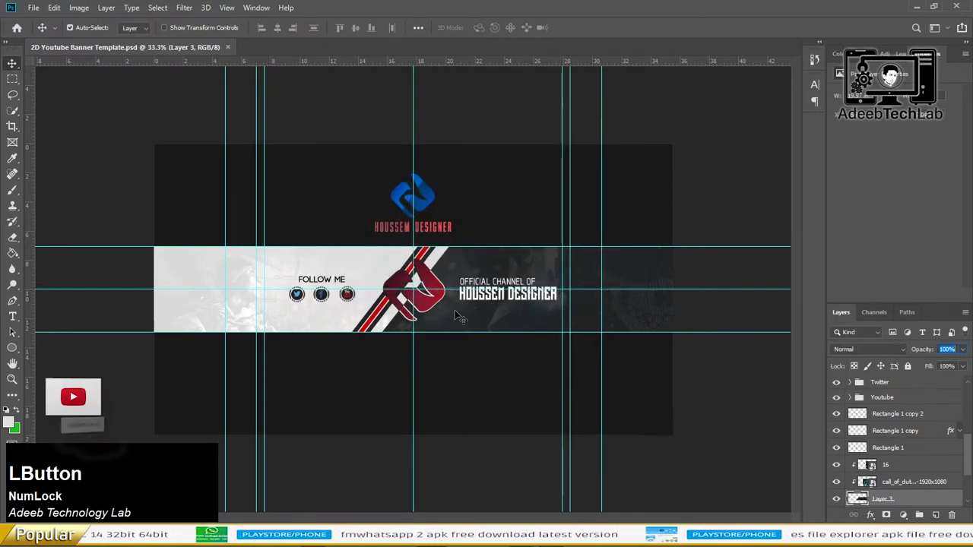
Zoom onto the banner and delete the blue logo and HOUSSEM DESIGNER title
scroll("up", 3)
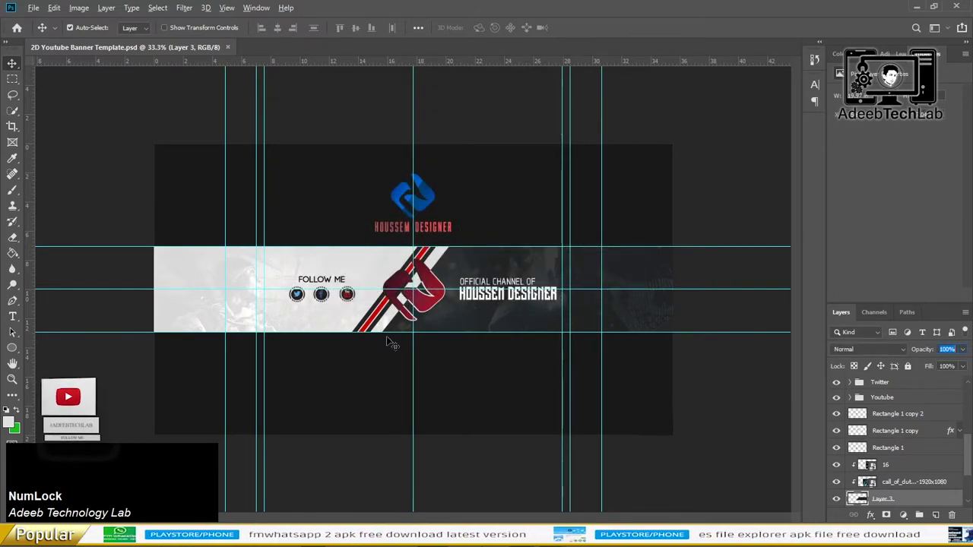
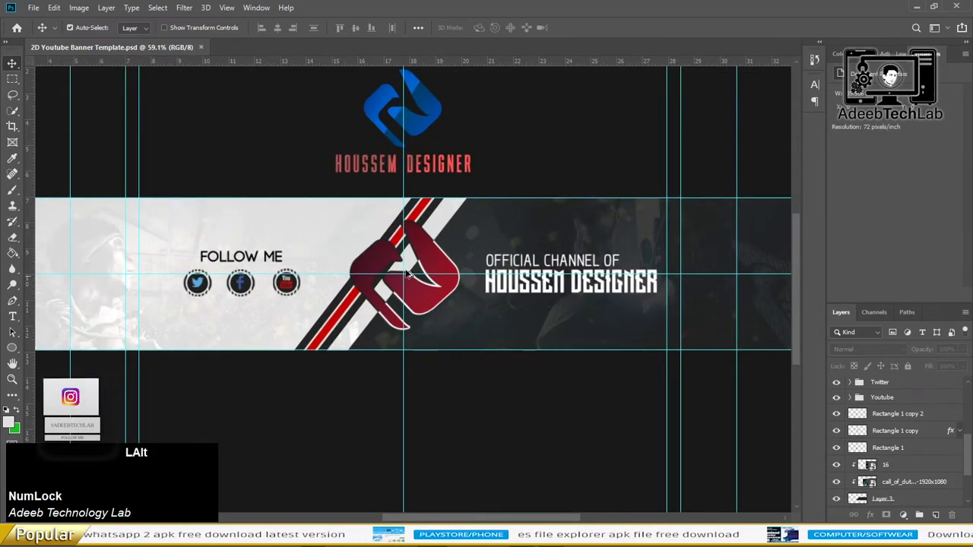
scroll("up", 3)
scroll("up", 3)
scroll("down", 3)
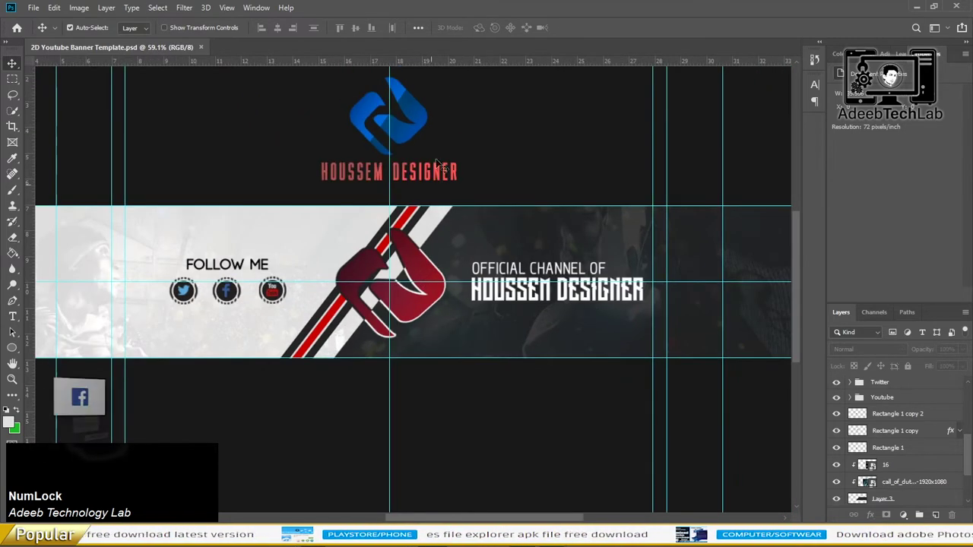
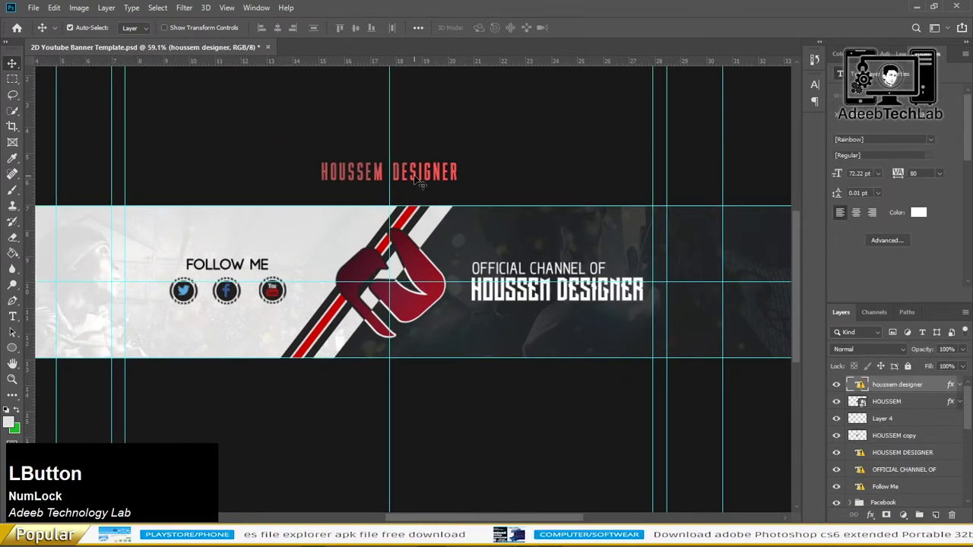
key("Delete")
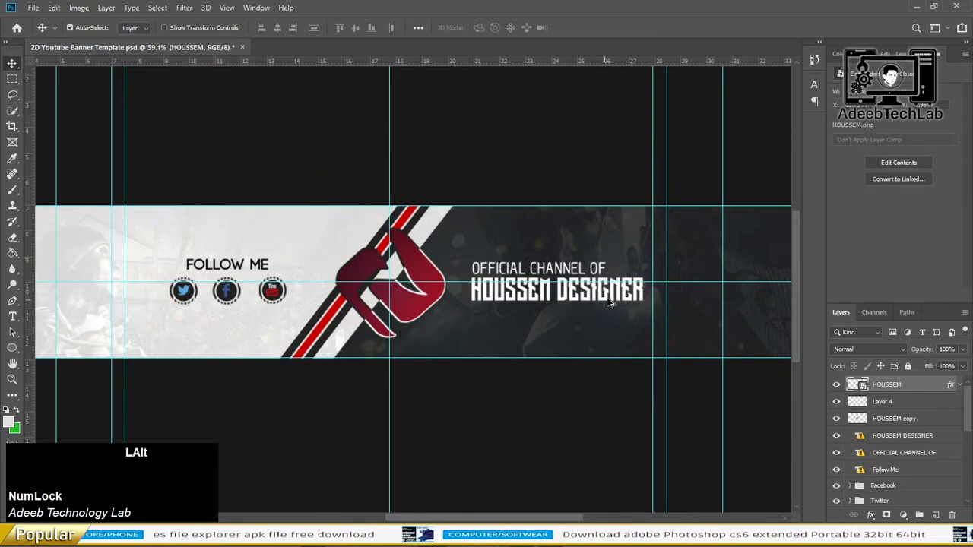
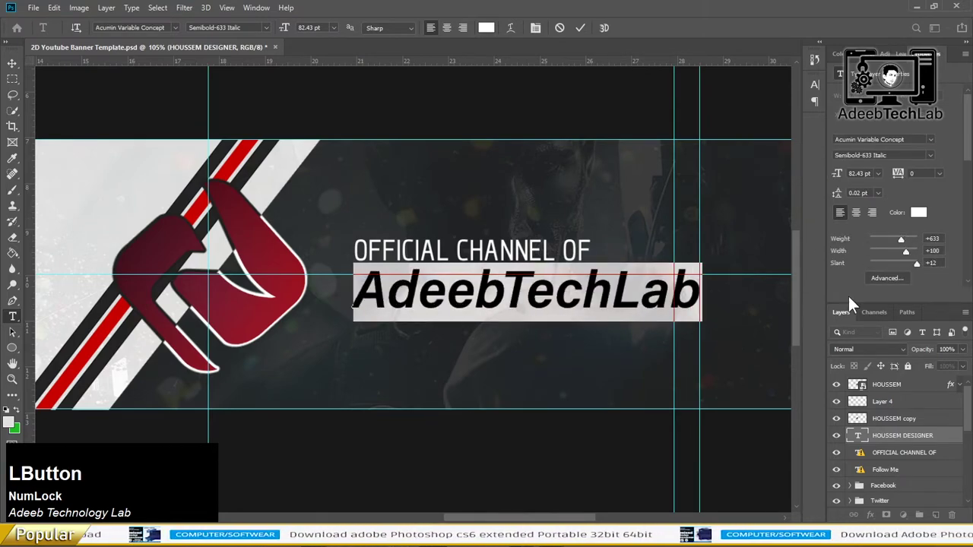
Scroll to the channel title to retype it as AdeebTechLab in Acumin Semibold Italic
scroll("down", 3)
scroll("up", 3)
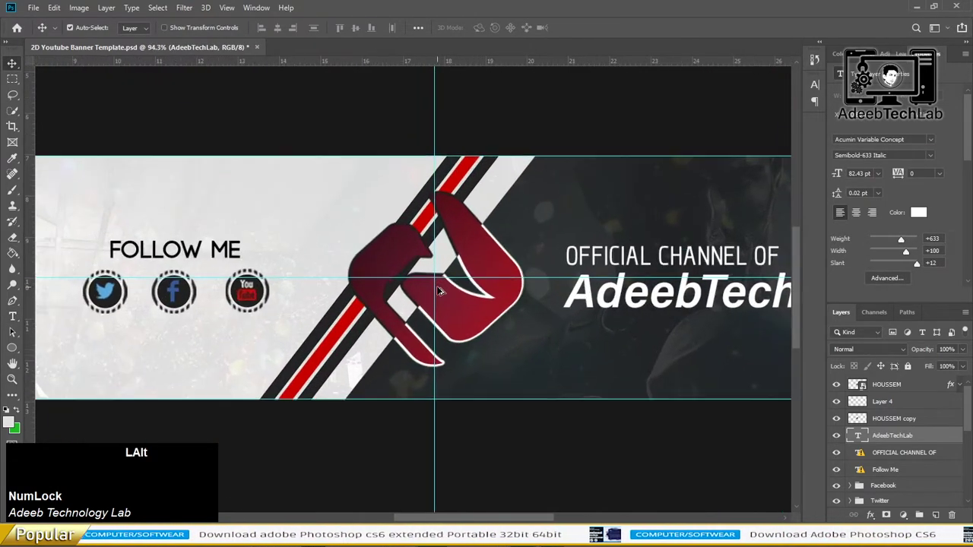
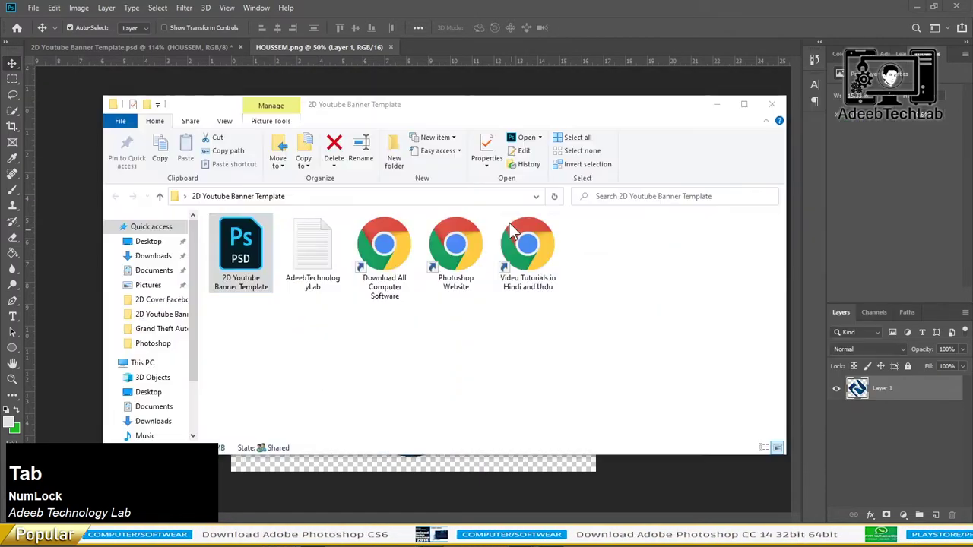
Place the ATLab PNG into HOUSSEM.png and commit it
left_click(165, 272)
scroll("down", 3)
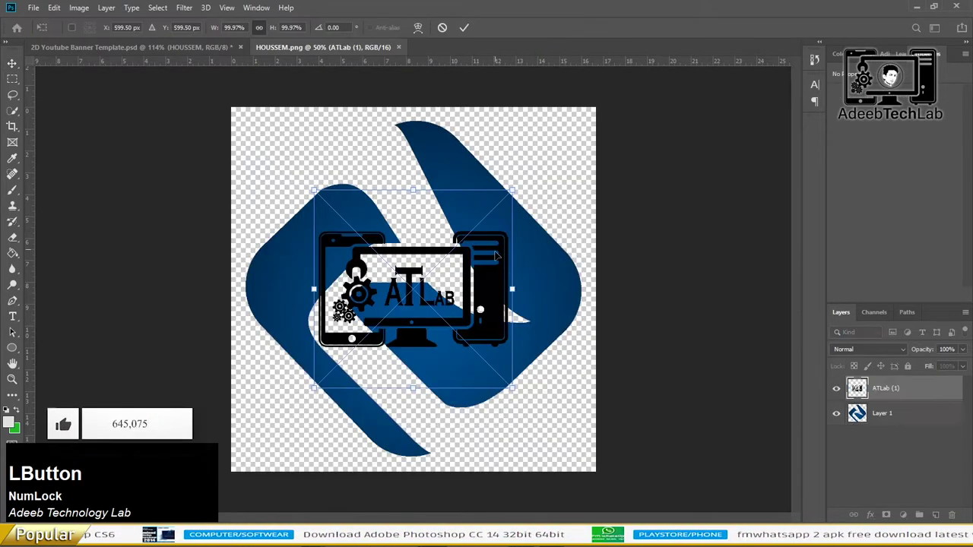
key("Return")
Delete the old blue logo layer, save the logo file and return to the banner
key("Delete")
key("s")
left_click(202, 52)
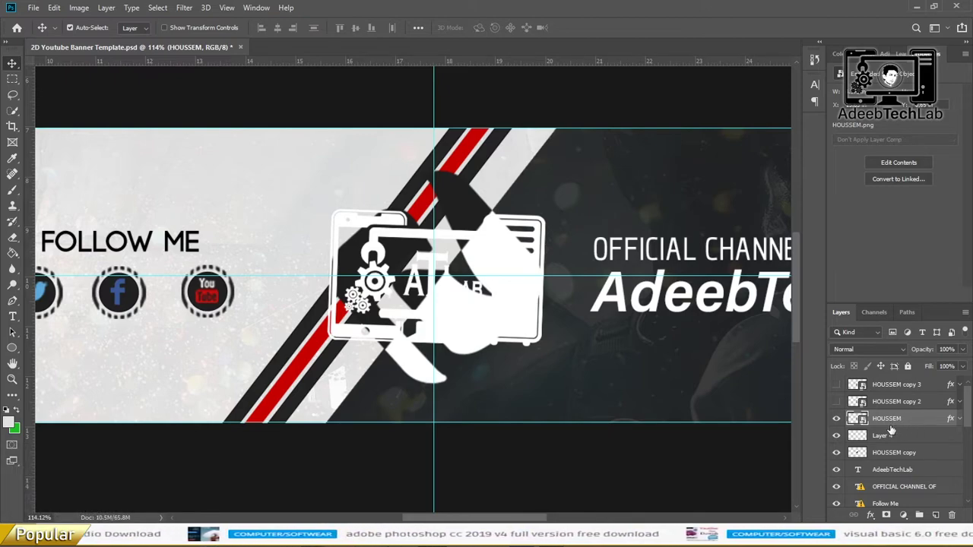
Delete the old red logo layer and its remaining copy behind the ATLab logo
key("Delete")
left_click(894, 439)
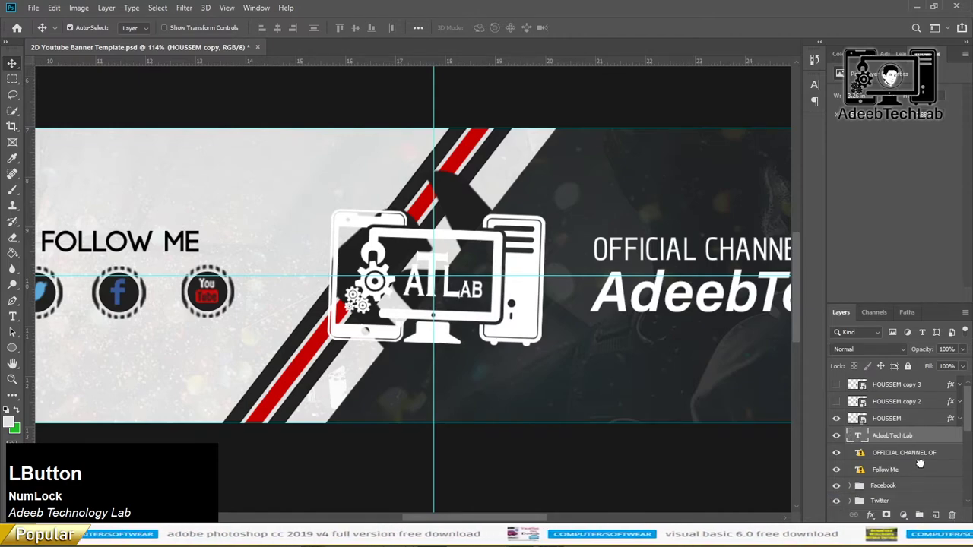
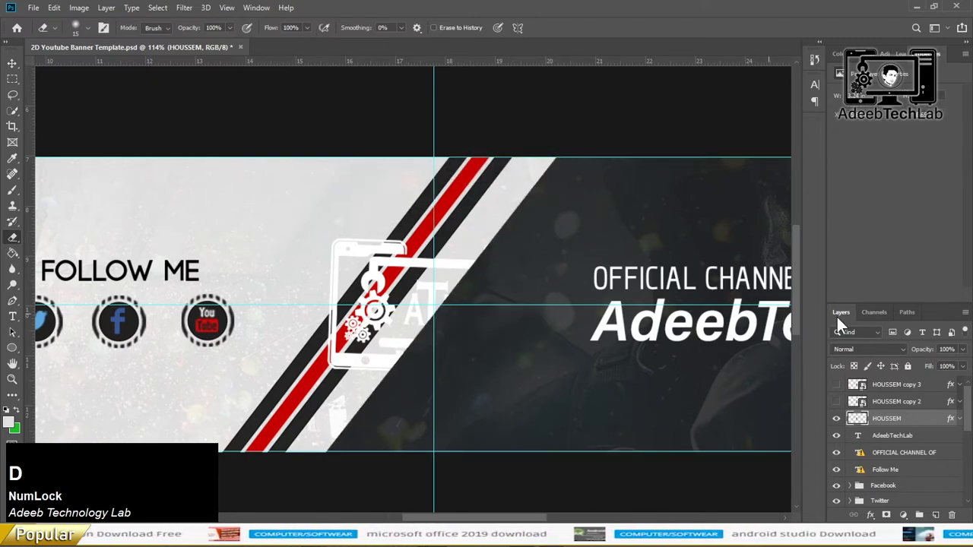
Give HOUSSEM copy 2 a black Color Overlay and erase it over the dark half
left_click(882, 402)
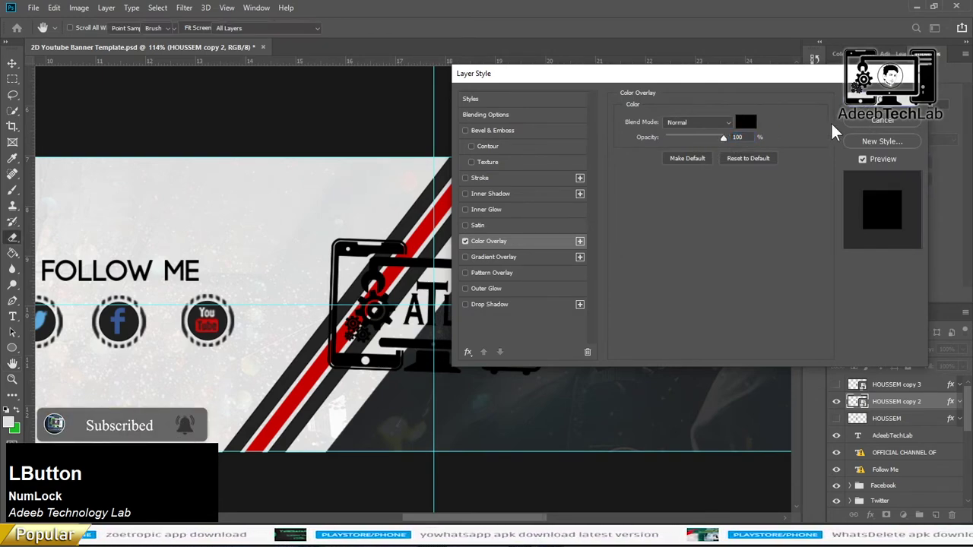
scroll("down", 3)
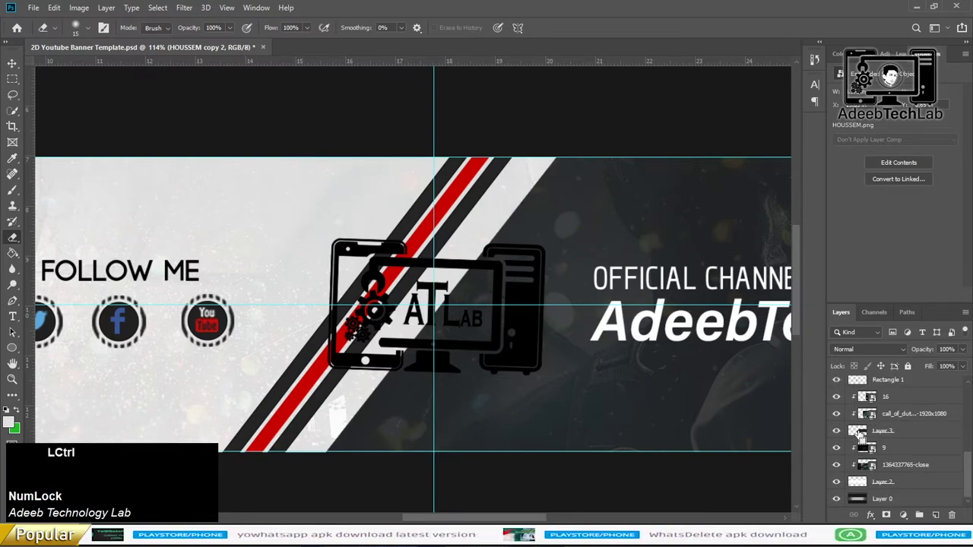
scroll("up", 3)
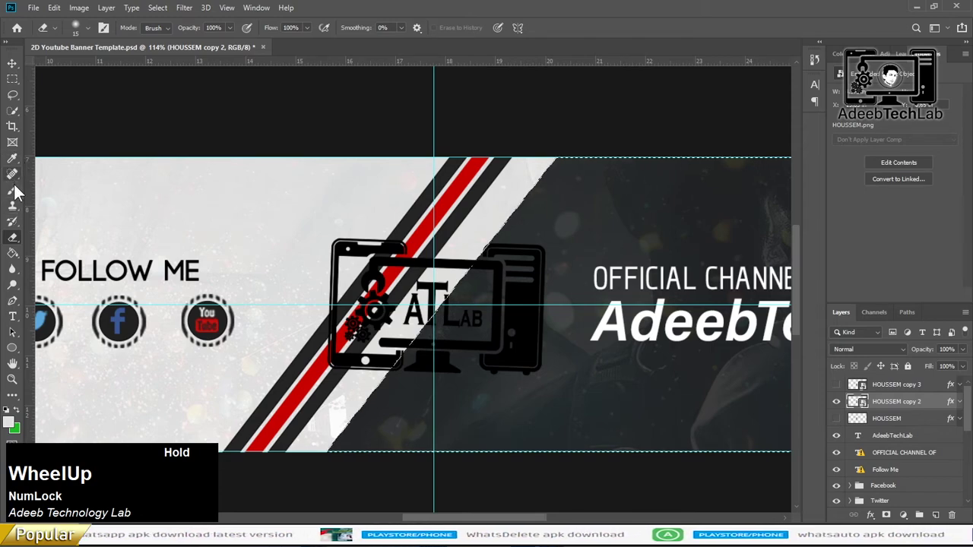
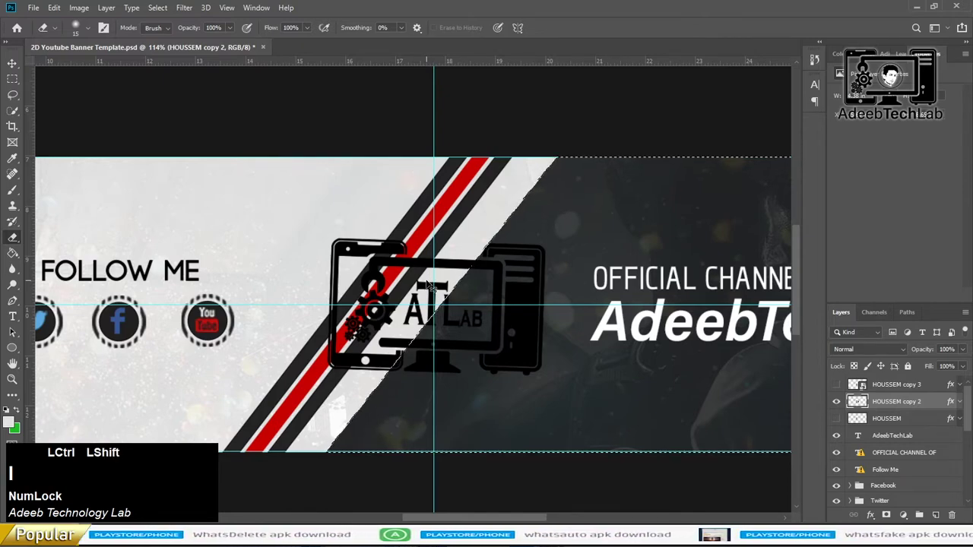
key("i")
key("Delete")
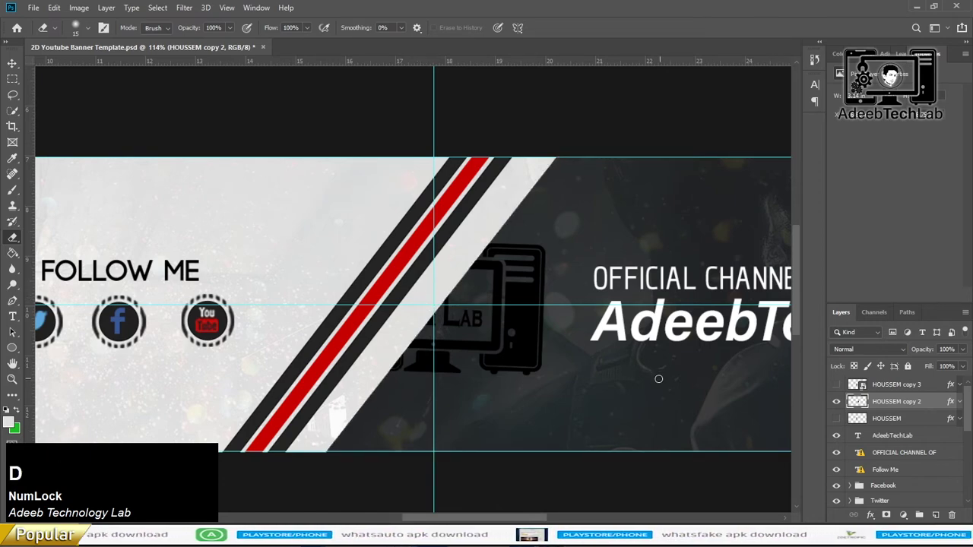
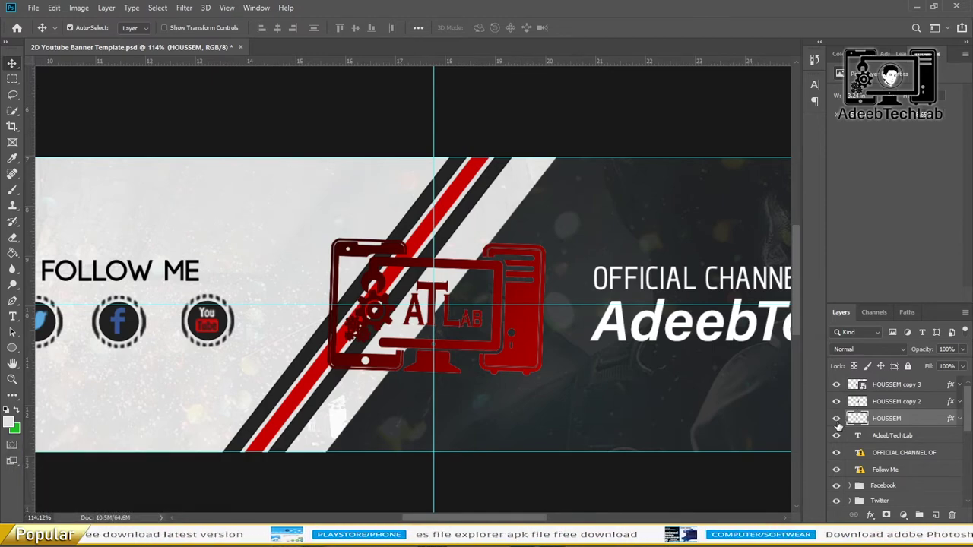
Enable a 1 px white Outside stroke on the ATLab logo and adjust its opacity
left_click(837, 423)
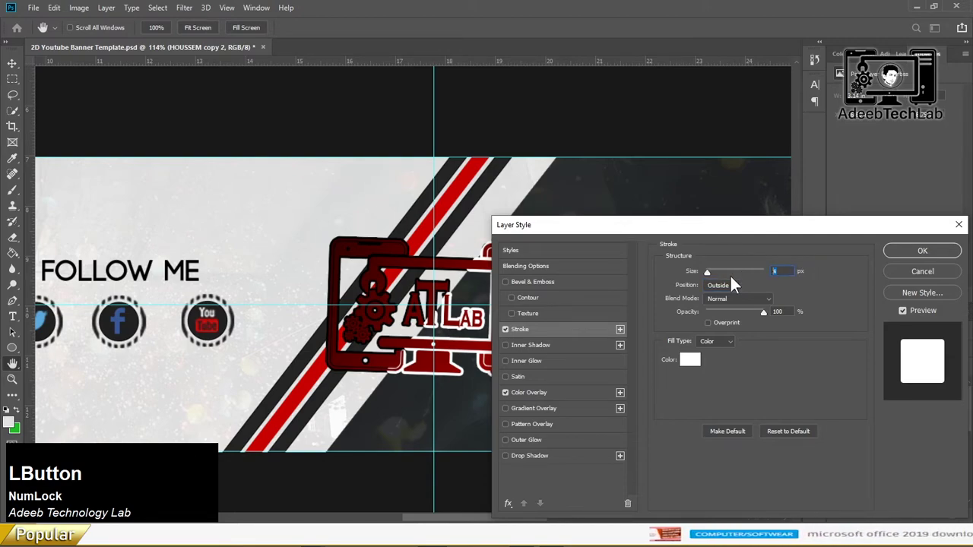
key("KP_3")
left_click(919, 257)
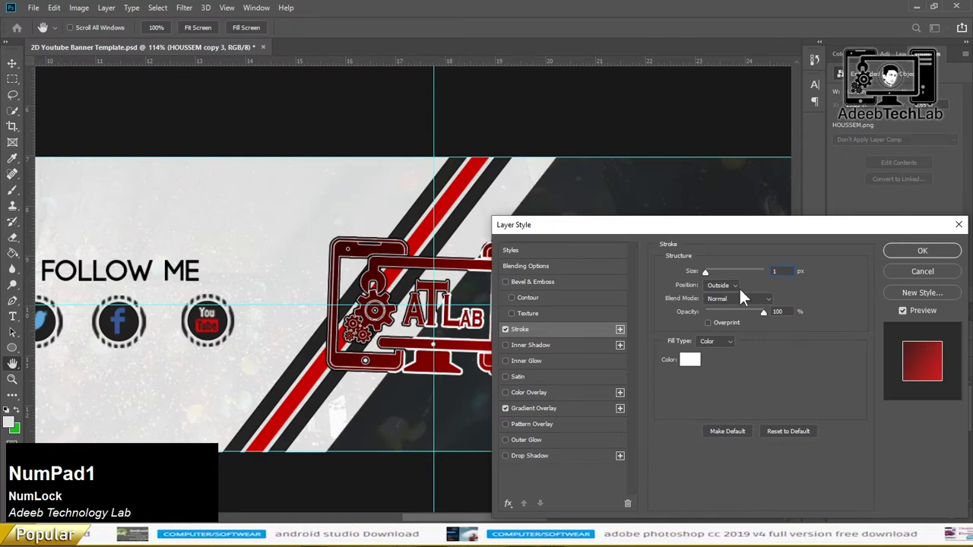
key("KP_1")
left_click(754, 322)
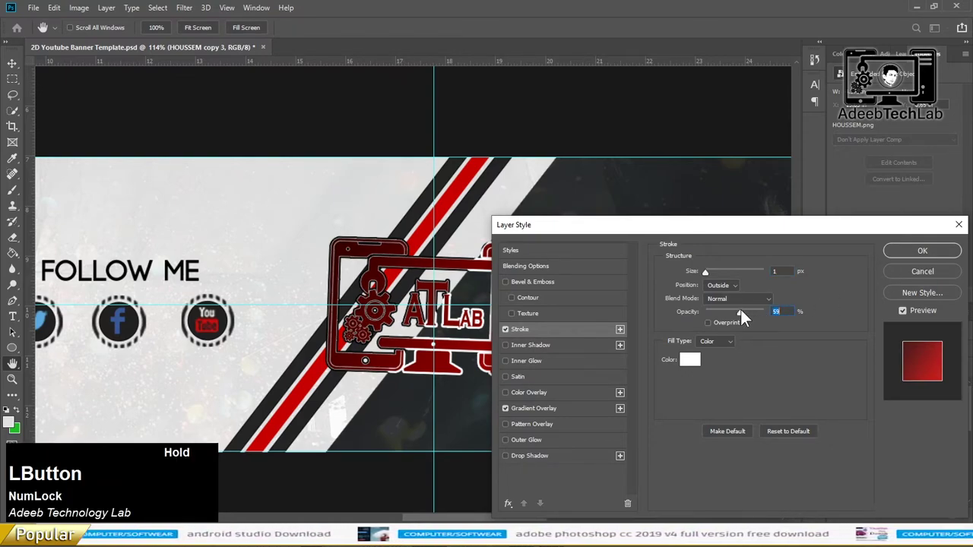
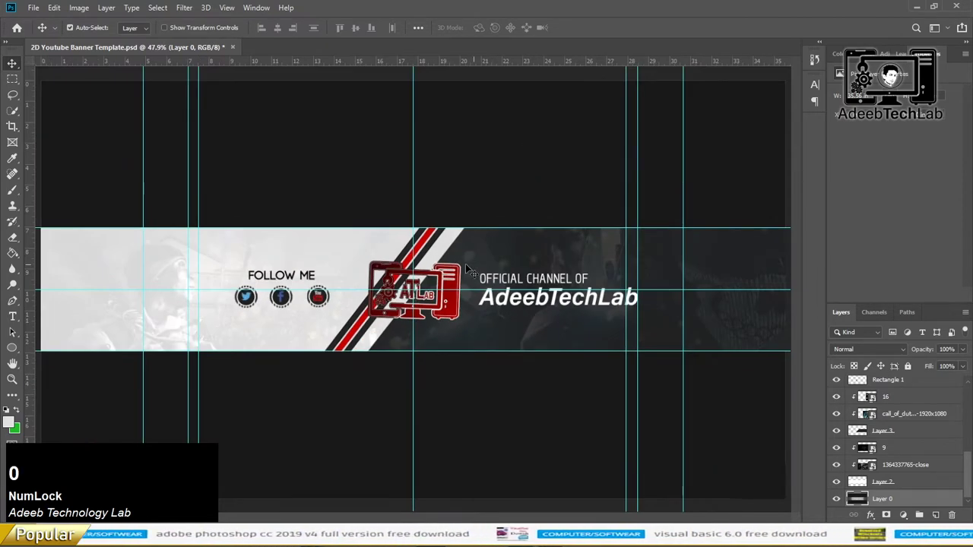
Zoom out to the whole banner and hide the left background image layer
scroll("up", 3)
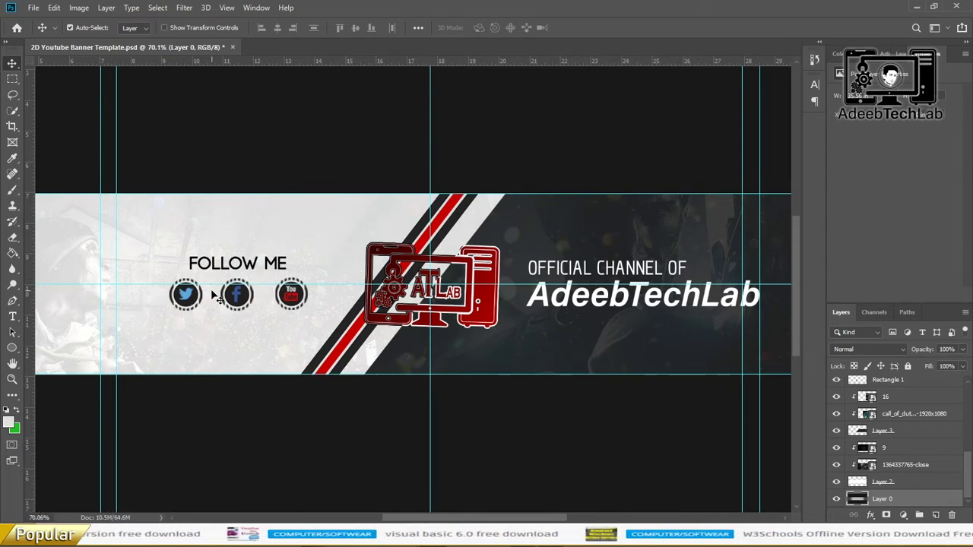
scroll("down", 3)
scroll("up", 3)
scroll("down", 3)
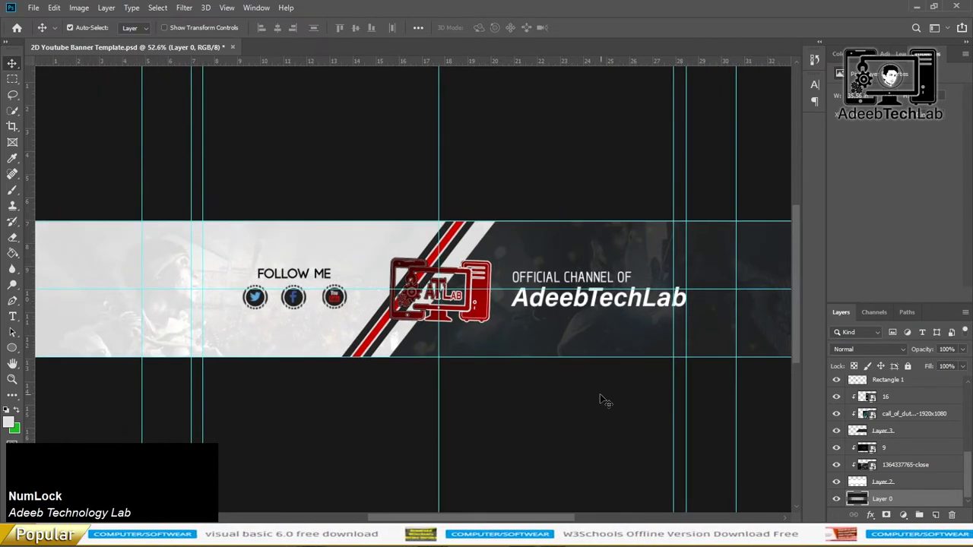
scroll("down", 3)
left_click(836, 466)
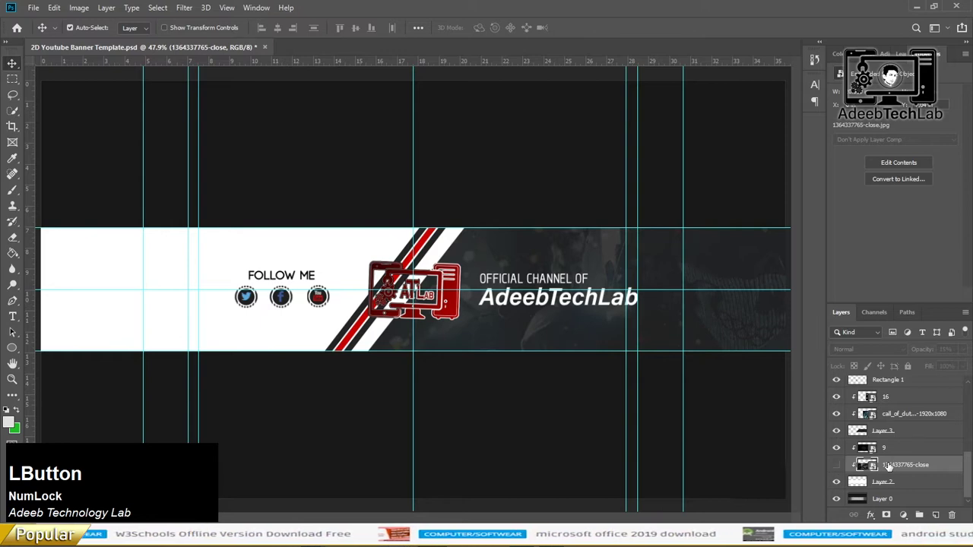
key("Delete")
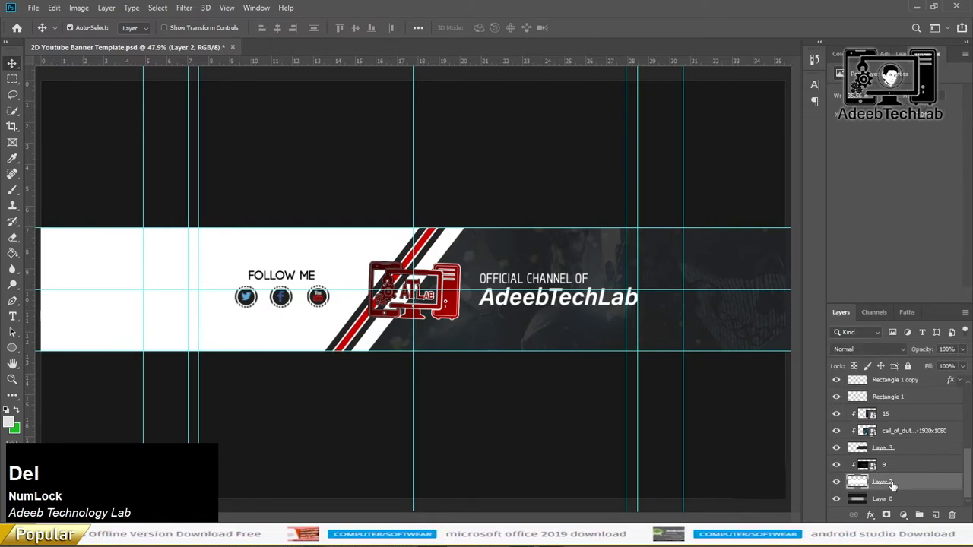
Select the old background layer and switch to the Logo image folder
scroll("down", 3)
left_click(838, 464)
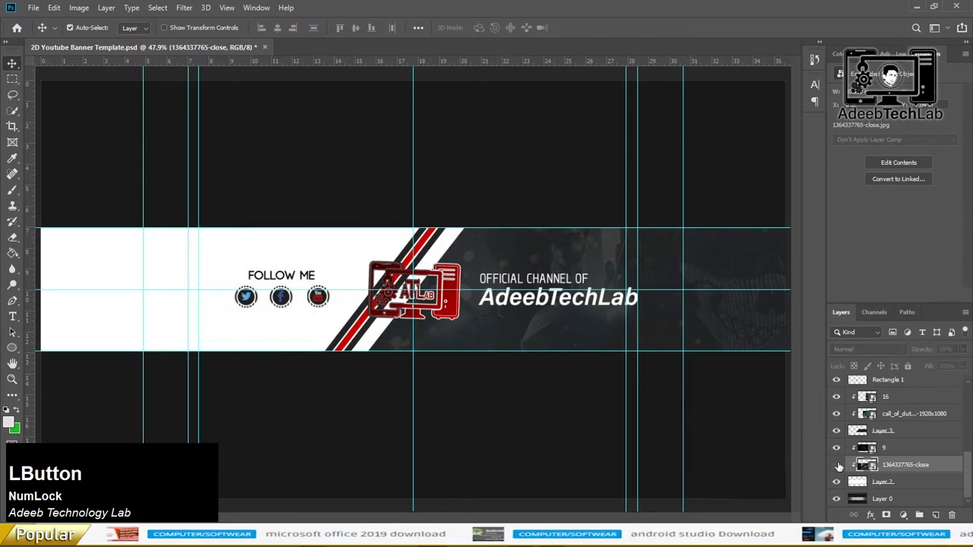
key("Tab")
key("BackSpace")
Bring the robot JPEG from Downloads onto the canvas and commit it
scroll("down", 3)
left_click(624, 302)
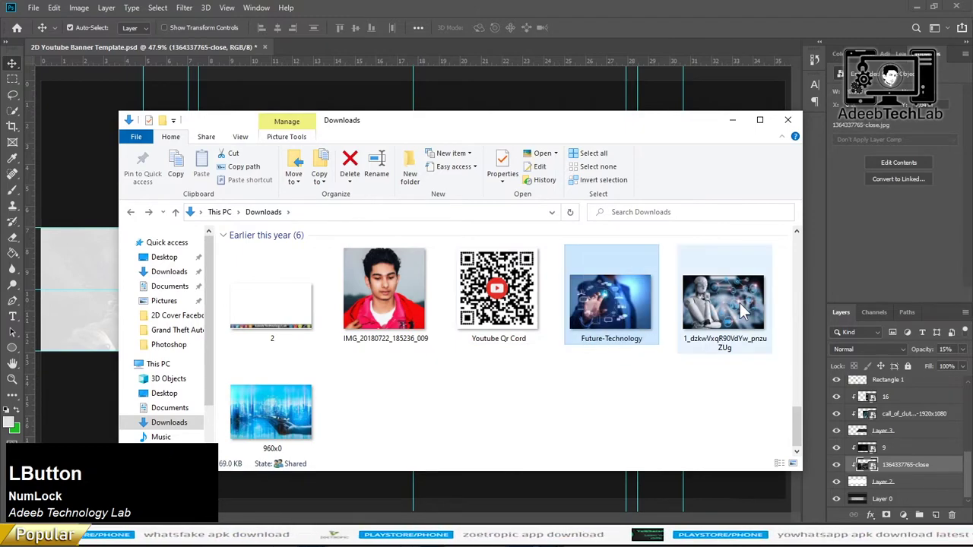
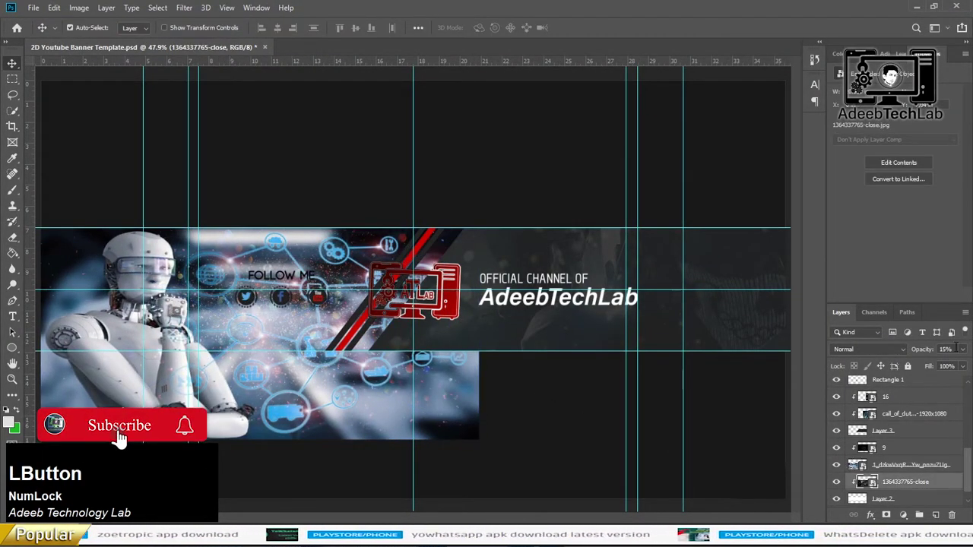
right_click(932, 371)
left_click(925, 469)
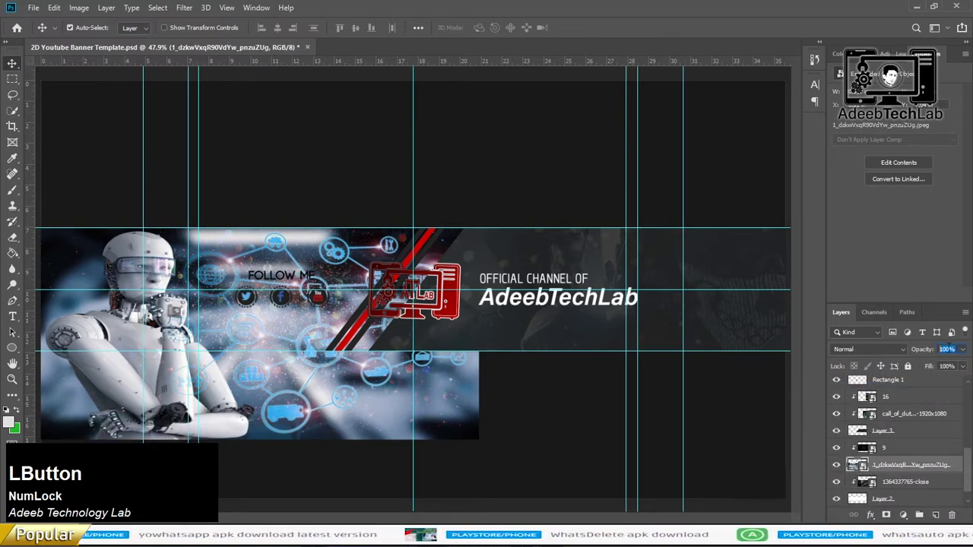
Set the robot layer to 15% opacity and delete the old background layer
right_click(954, 360)
left_click(899, 402)
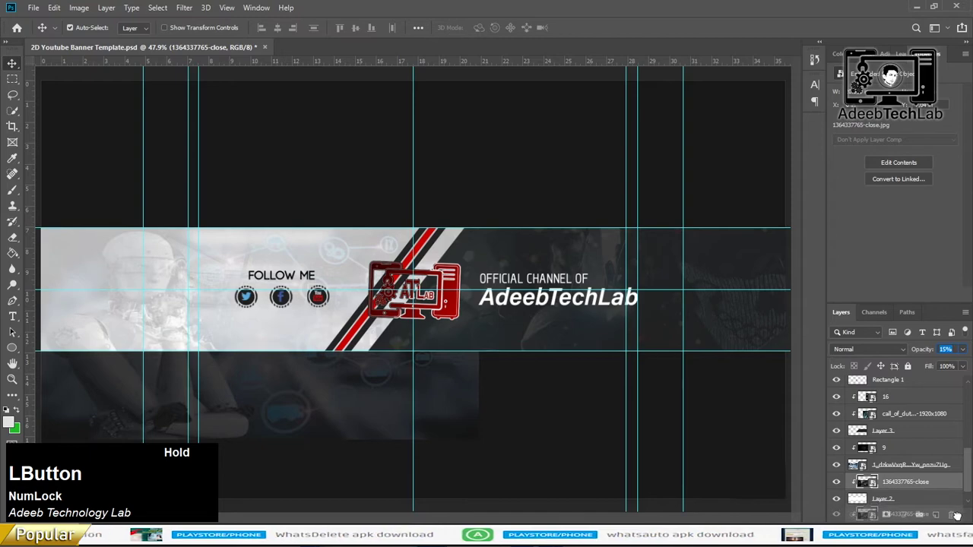
right_click(912, 473)
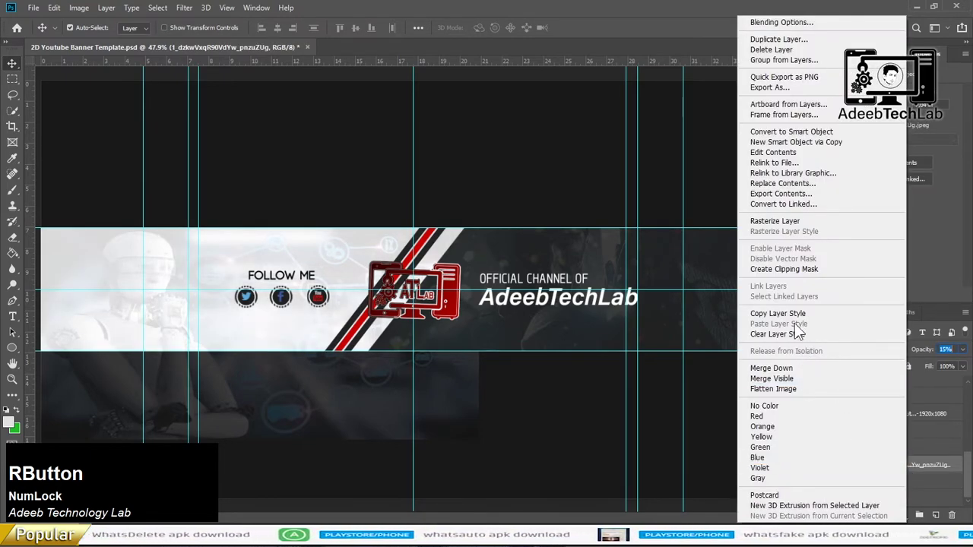
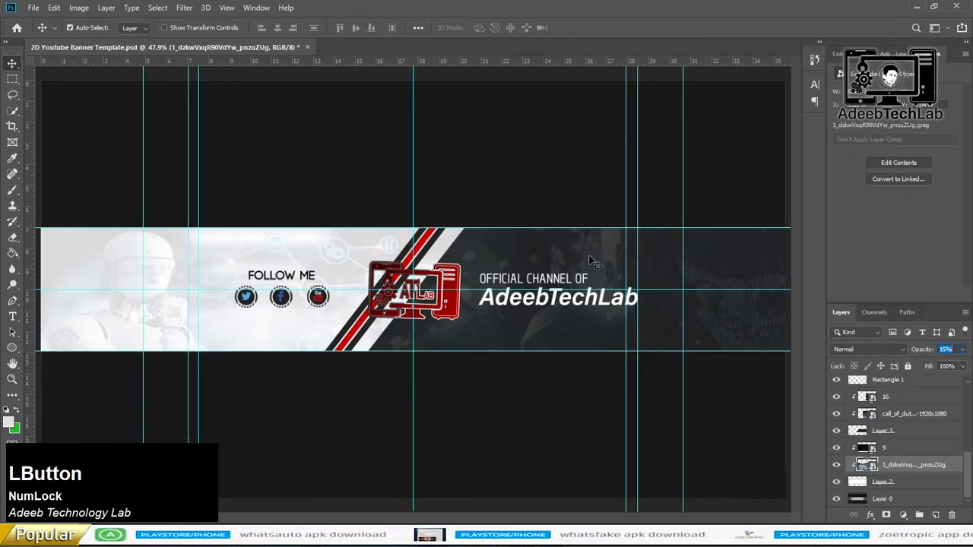
left_click(833, 433)
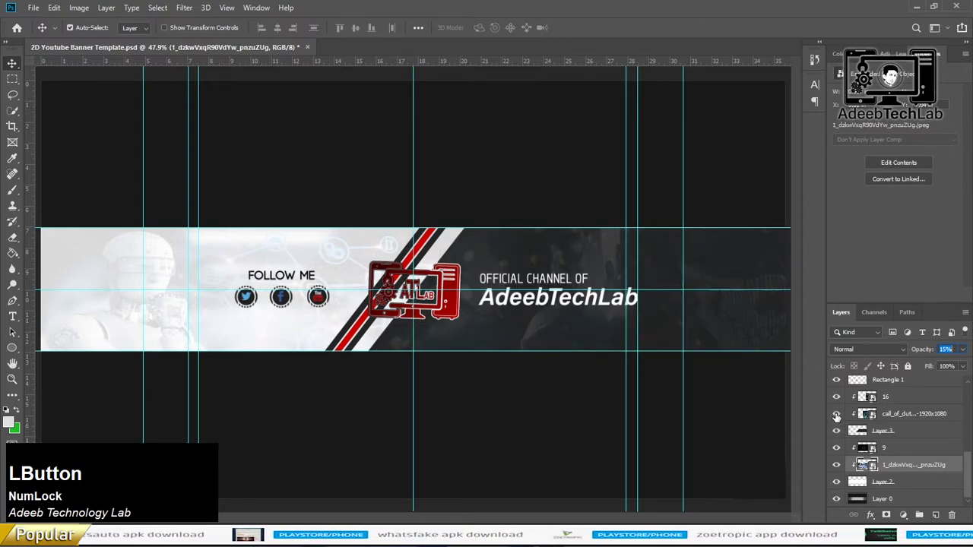
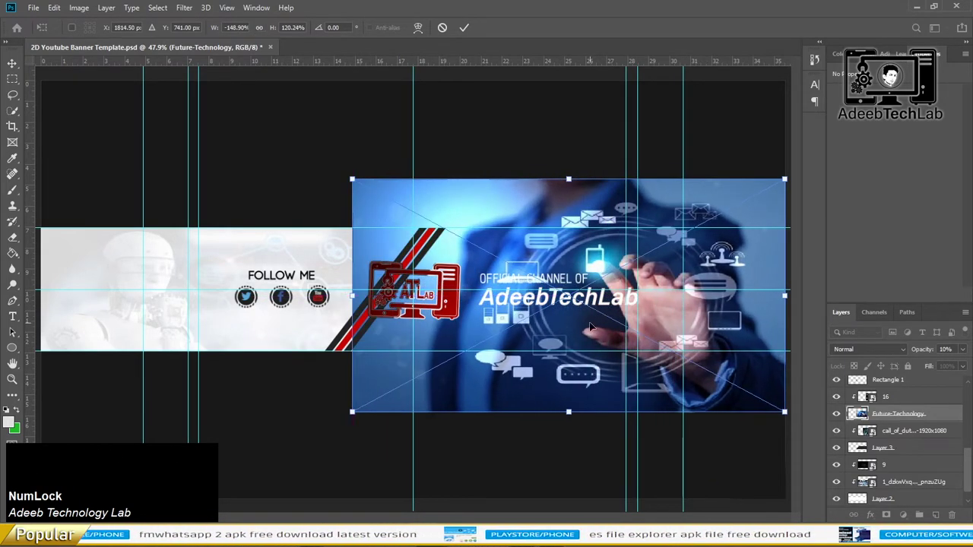
Commit the Future-Technology image, drop the call_of_duty layer and save with Ctrl+S
key("Return")
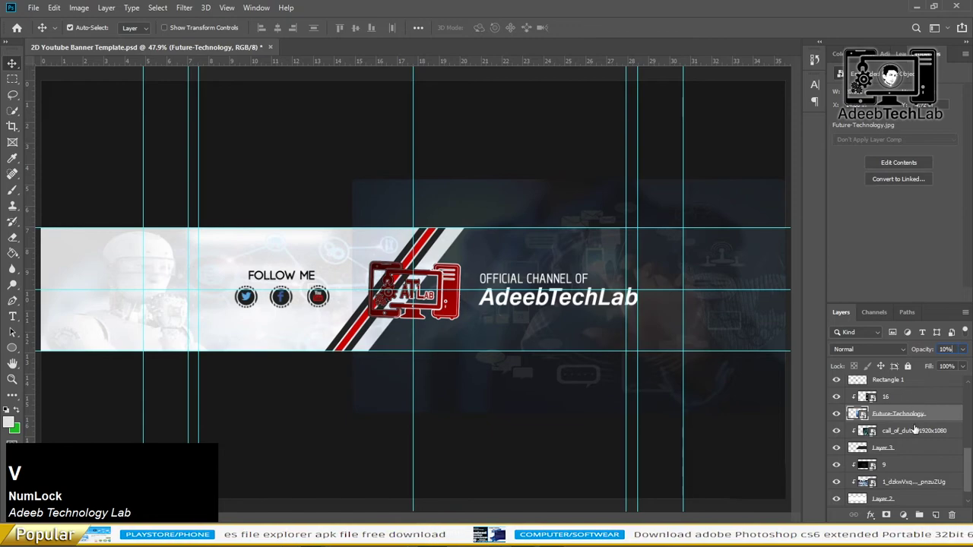
left_click(914, 430)
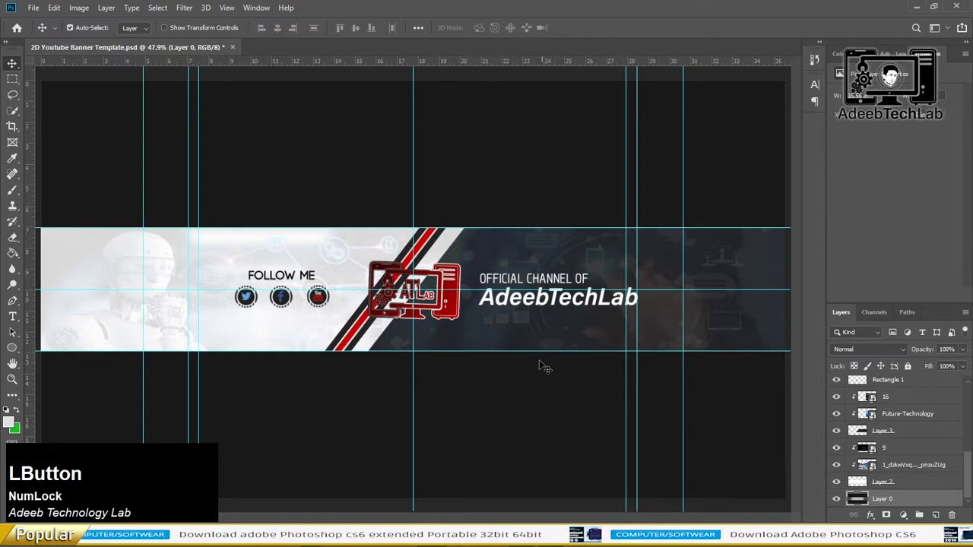
key("ctrl+Num_Lock")
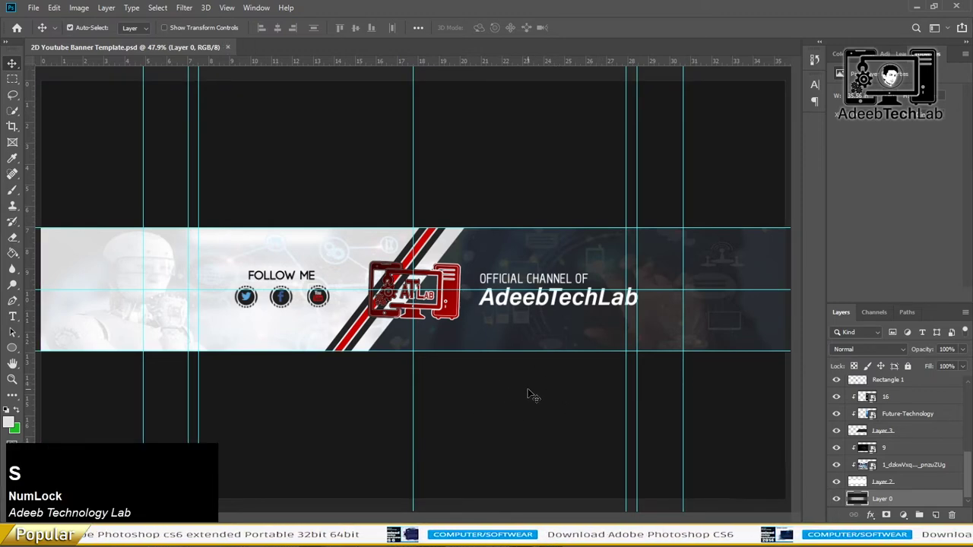
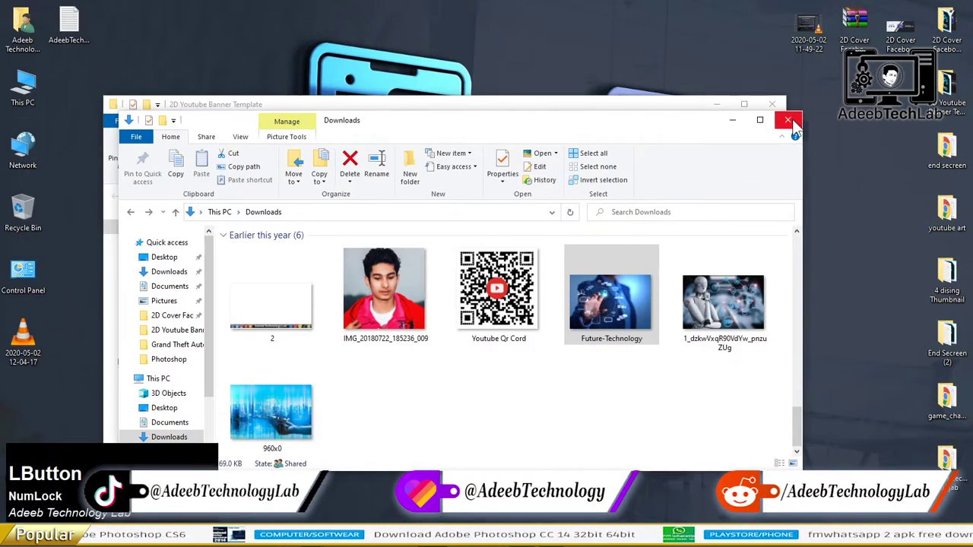
Close the Downloads window and bring up the YouTube tutorial video page
left_click(771, 110)
key("ctrl+Num_Lock")
key("ctrl+v")
left_click(46, 405)
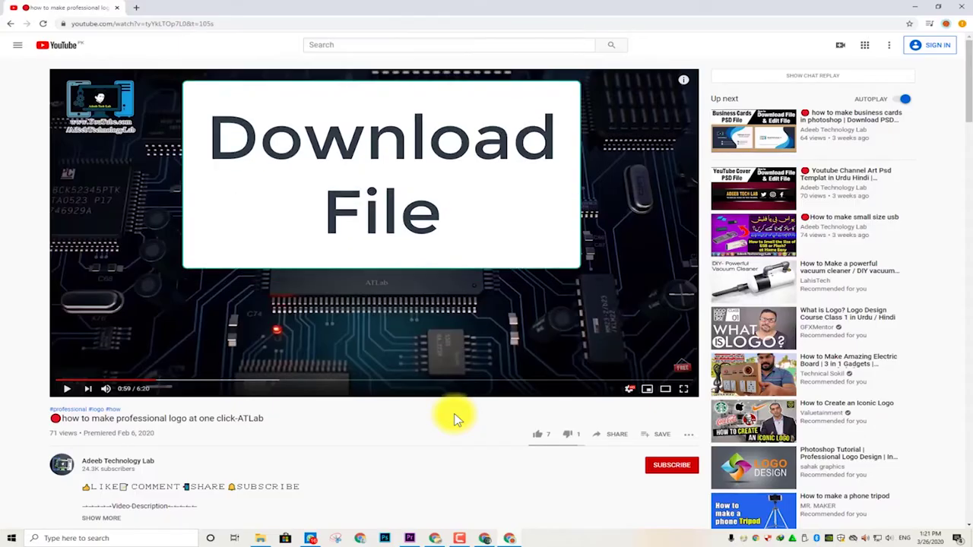